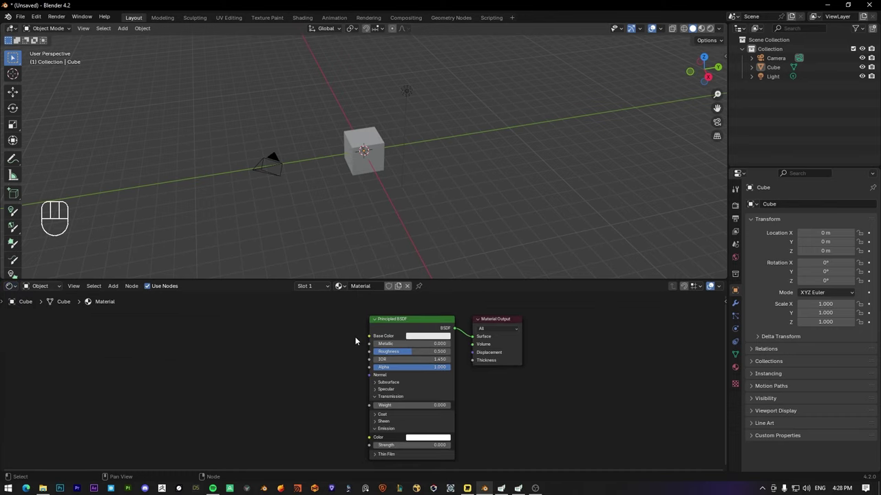
Step: Delete the default cube, camera and light, leaving an empty scene
left_click_drag(417, 356, 461, 460)
left_click(348, 391)
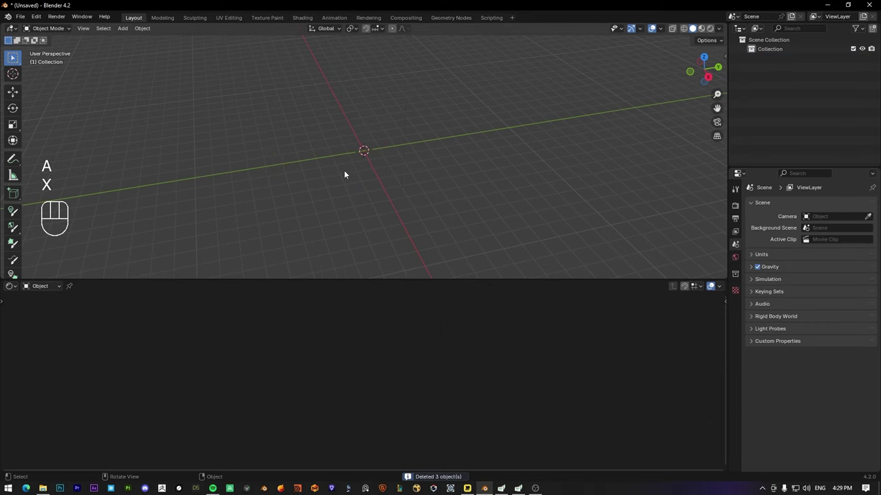
Step: Add a UV sphere, shade it smooth and give it a new Principled BSDF material
left_click_drag(356, 153, 372, 151)
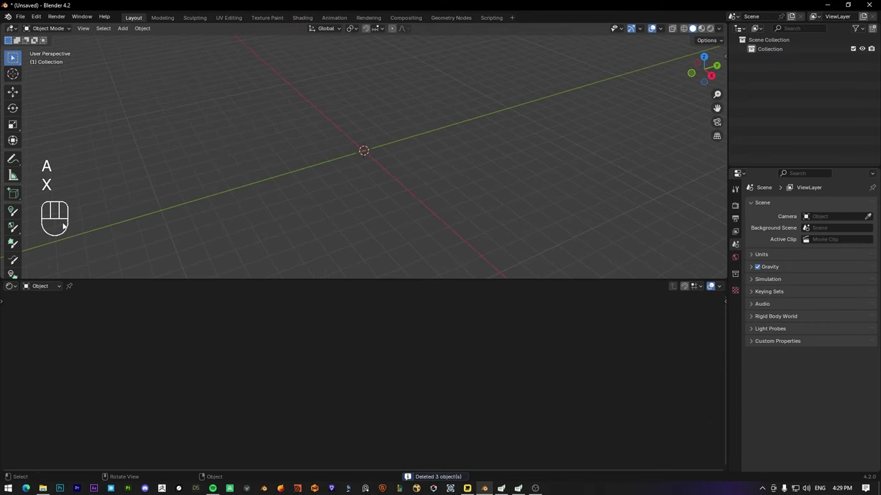
scroll("up", 3)
key("shift+a")
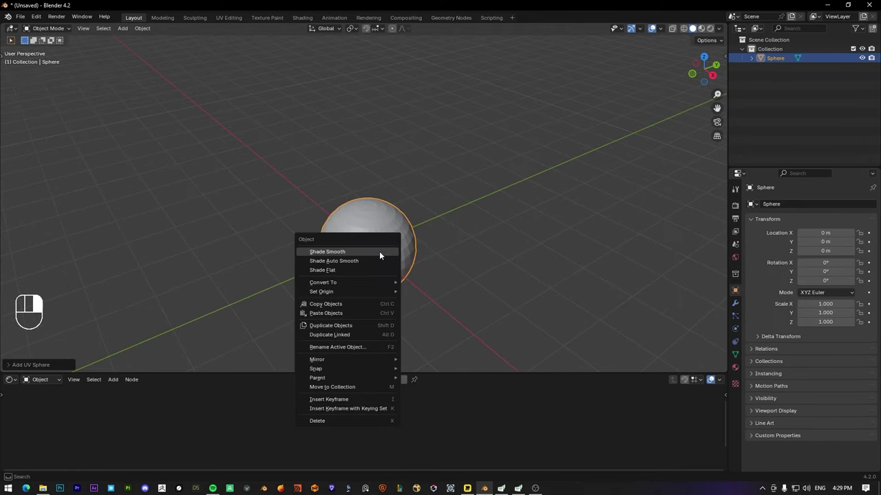
left_click_drag(363, 230, 385, 233)
key("s")
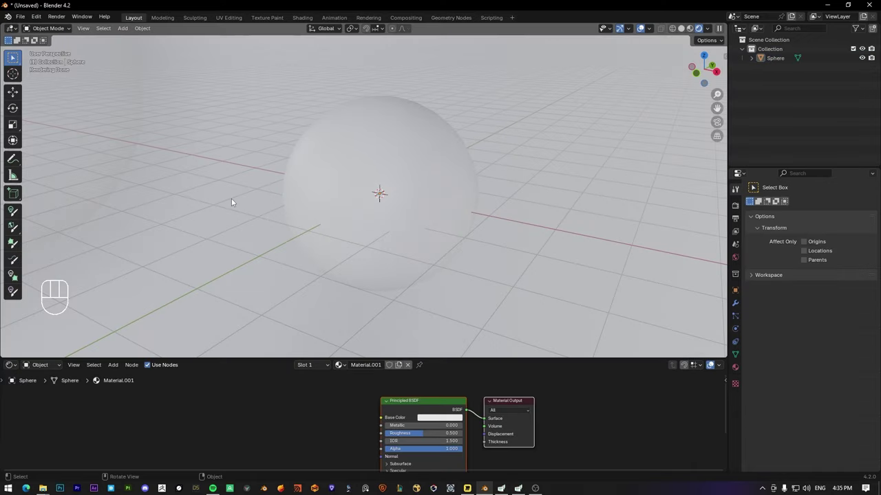
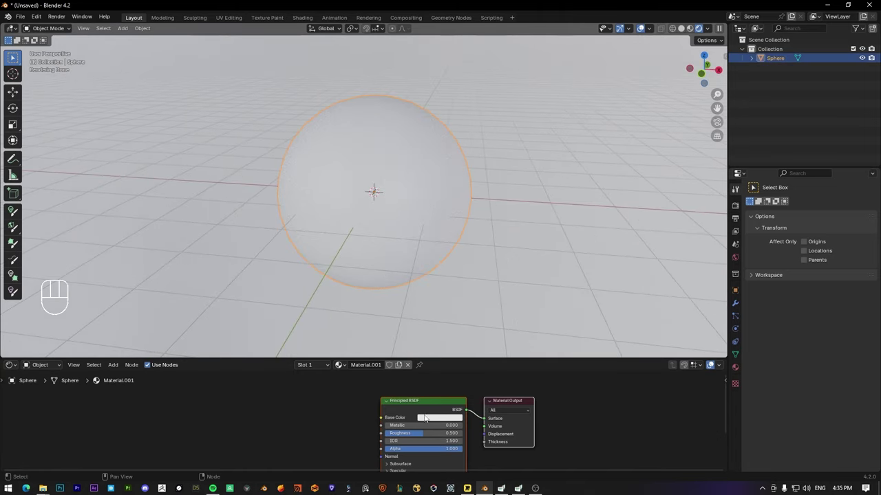
Step: Make the base colour blue and adjust the metallic amount so the ball reads matte blue
left_click(437, 419)
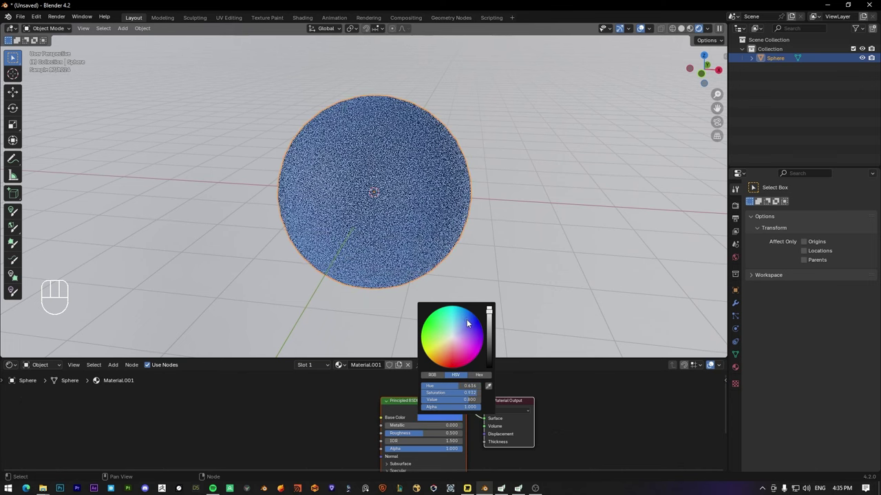
left_click_drag(302, 411, 305, 366)
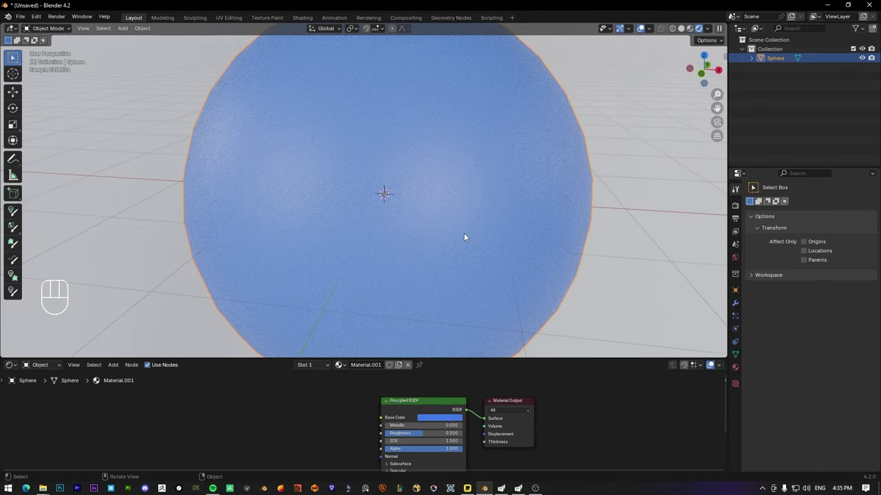
left_click(536, 240)
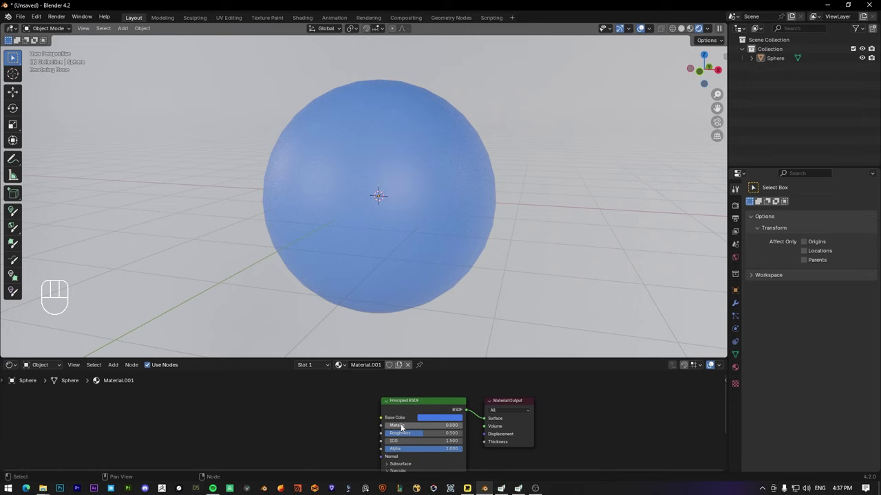
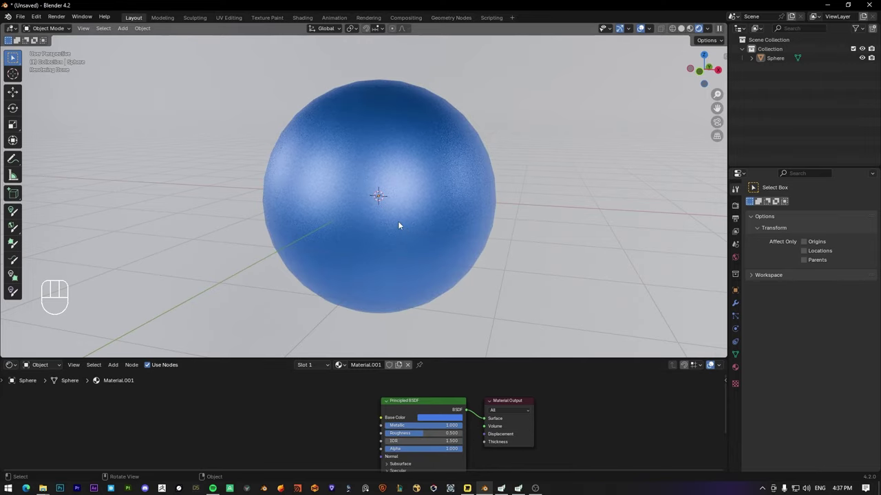
left_click_drag(355, 219, 401, 235)
left_click_drag(367, 214, 353, 219)
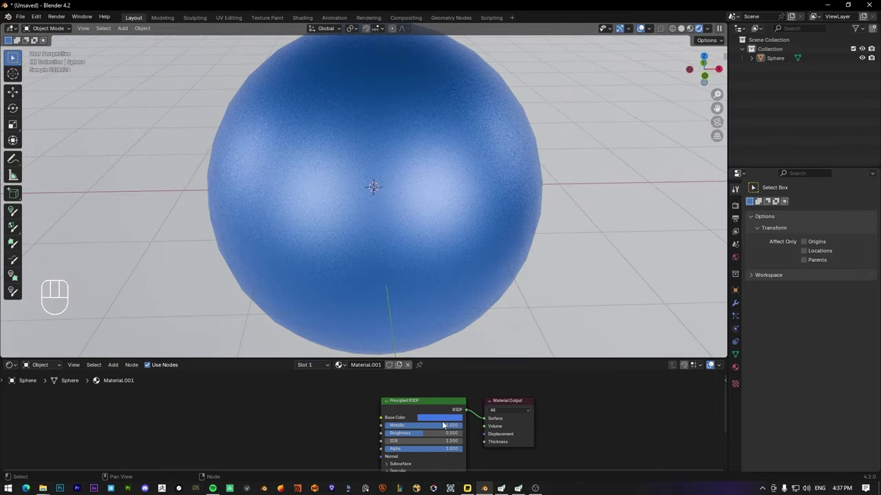
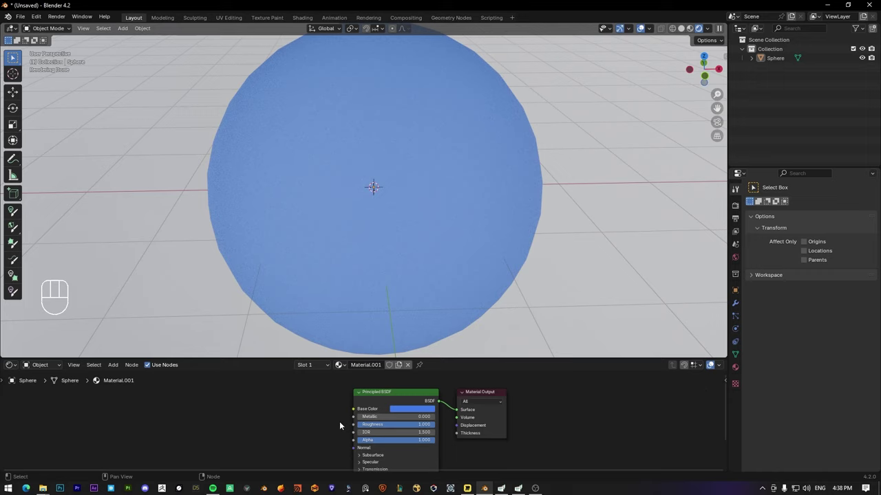
Step: Set roughness to 0 for a glossy ball and clear space beside the shader node
left_click(331, 423)
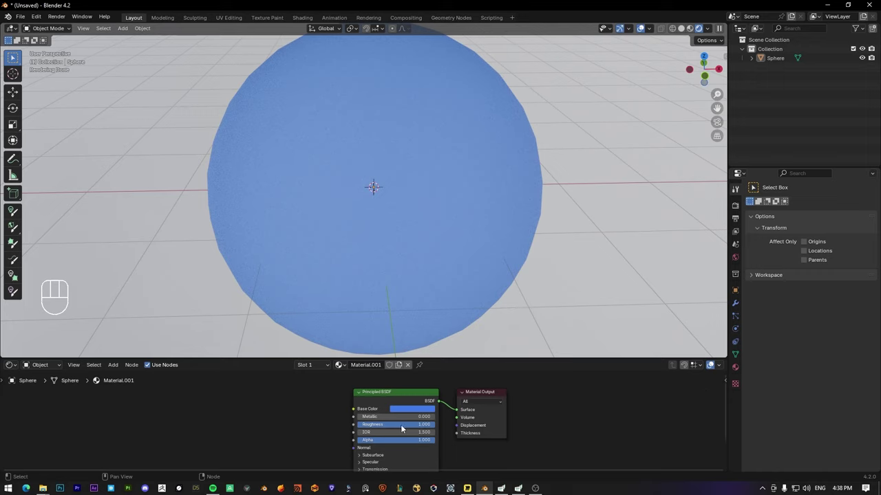
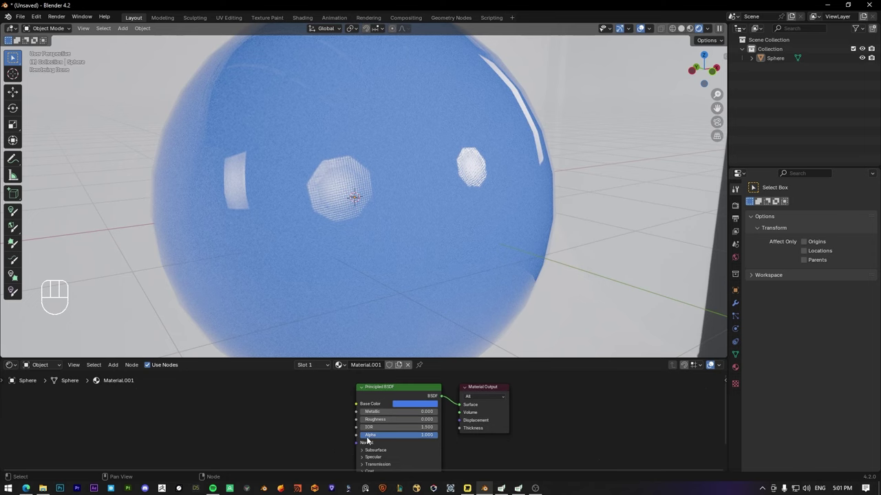
left_click_drag(414, 434, 308, 437)
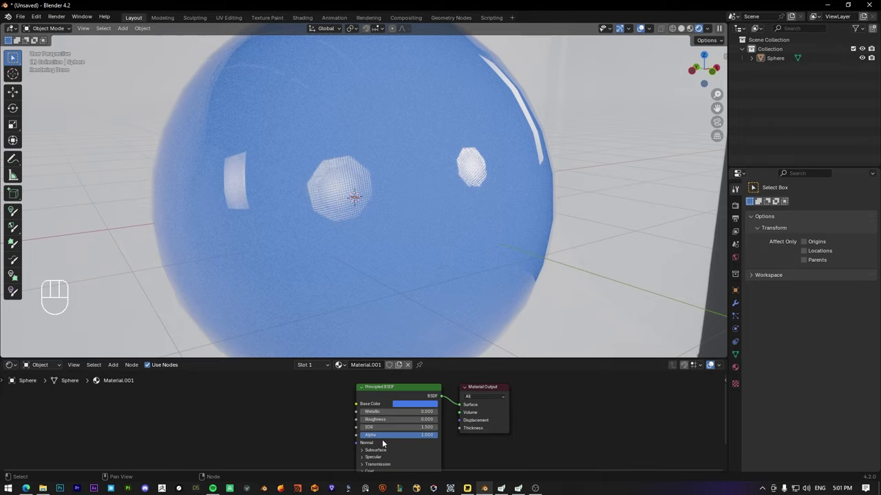
left_click_drag(431, 437, 268, 420)
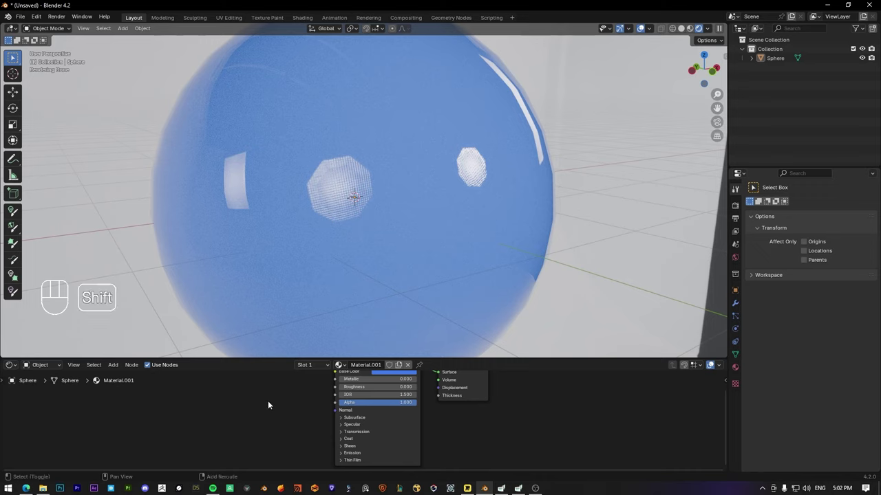
Step: Add a Bump node into Normal and a Noise Texture feeding its Height
key("shift+a")
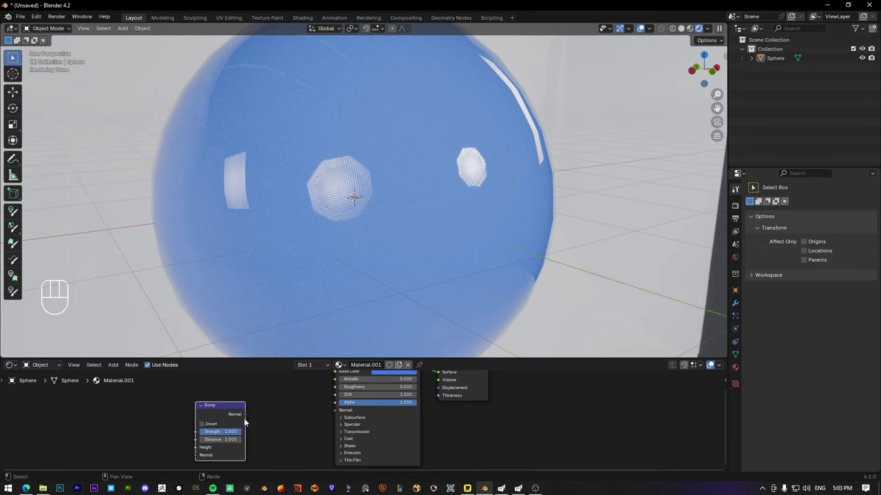
left_click_drag(271, 420, 335, 413)
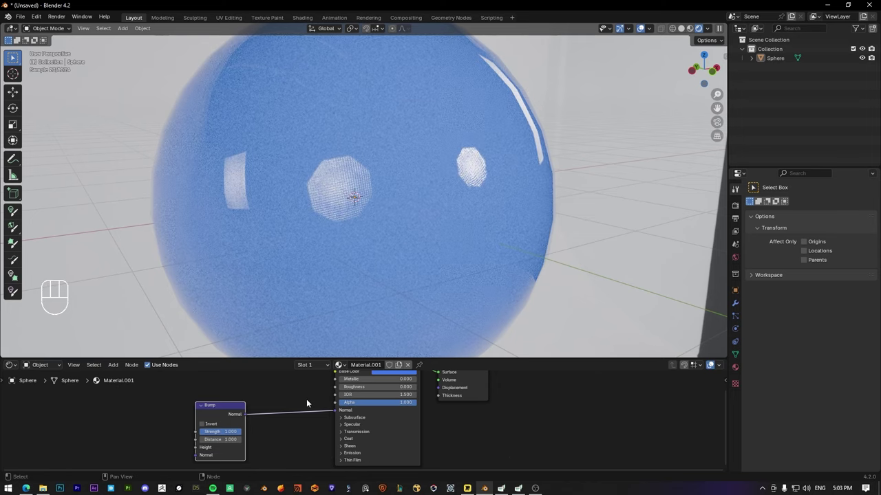
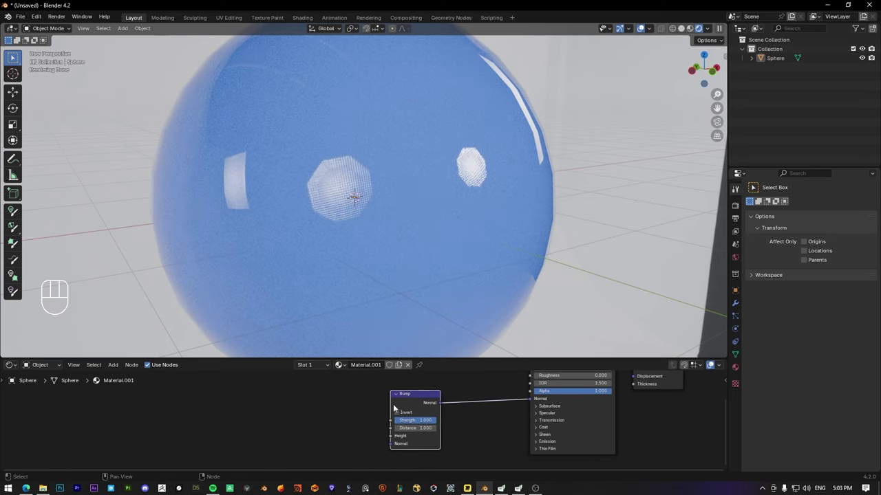
key("shift+a")
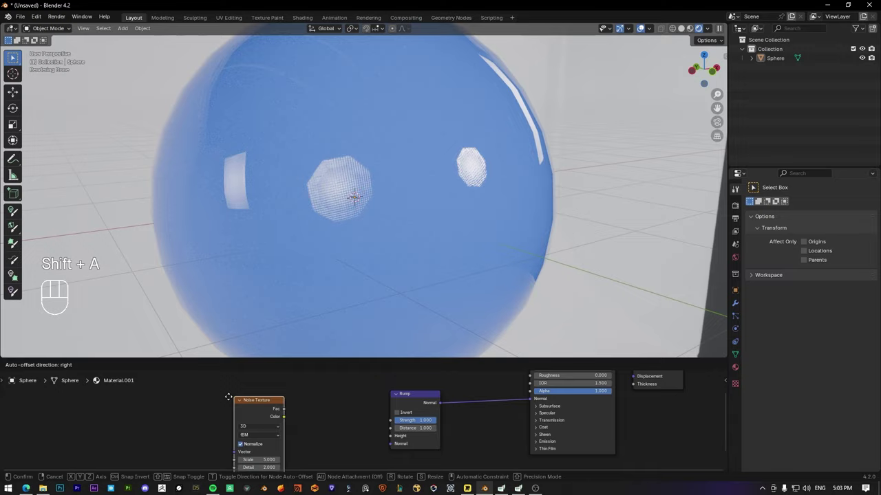
left_click_drag(278, 414, 388, 437)
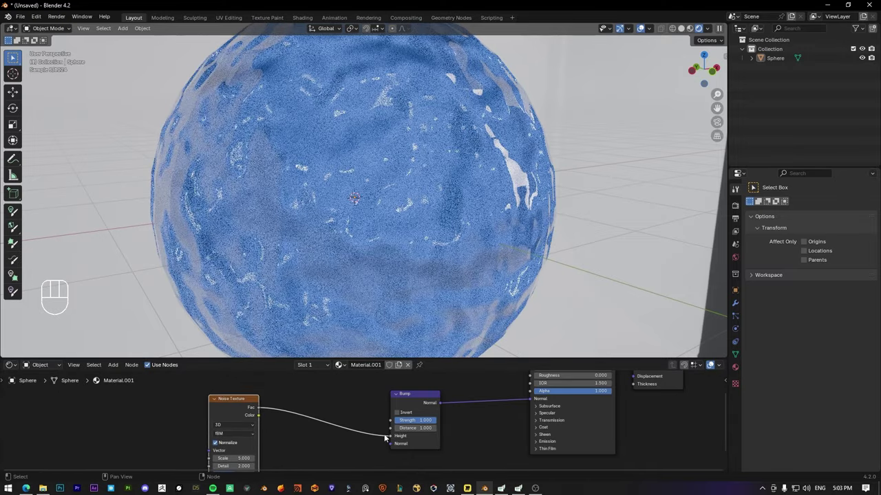
Step: Raise the Noise Texture detail to 15 for a finer bumpy surface
left_click_drag(401, 249, 352, 253)
left_click_drag(355, 251, 378, 251)
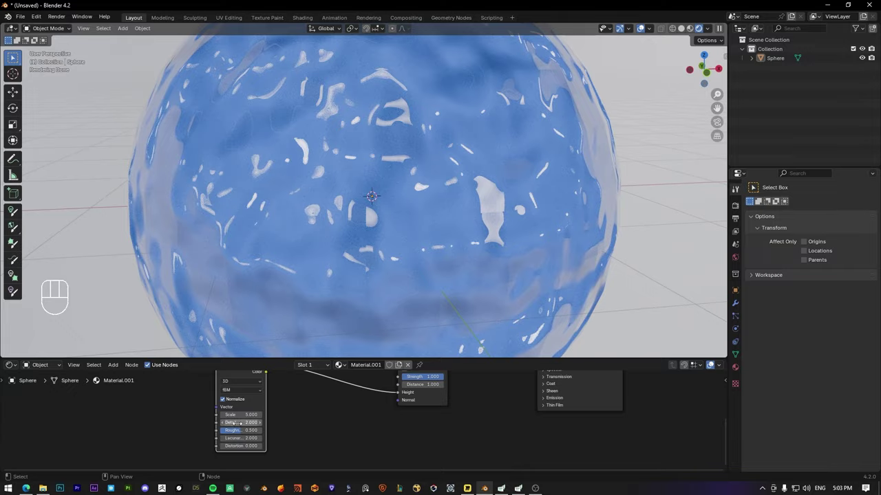
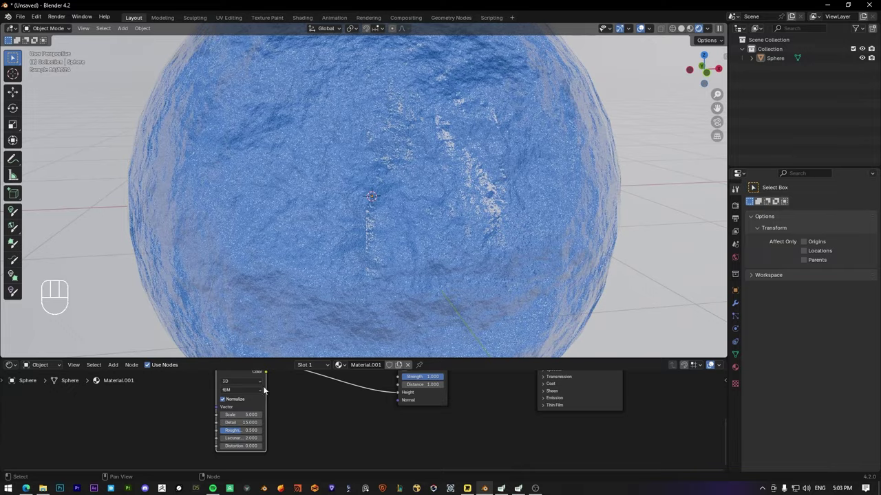
left_click_drag(400, 244, 436, 240)
middle_click(457, 247)
left_click(227, 434)
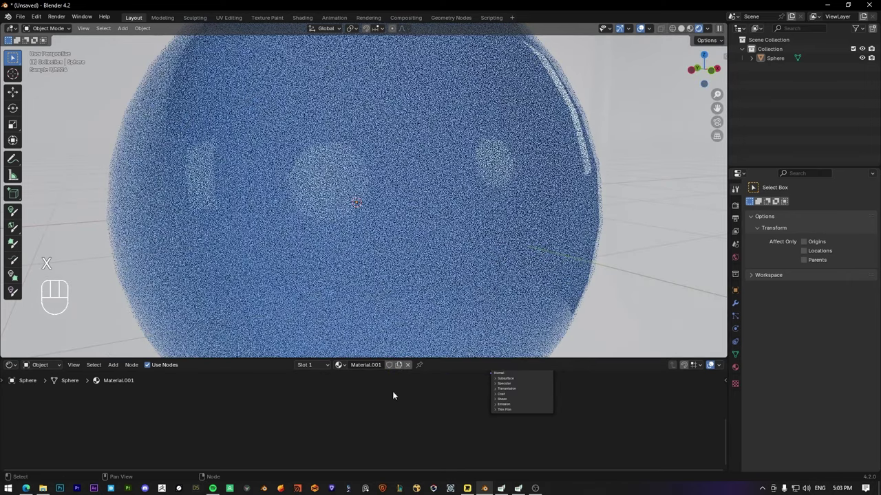
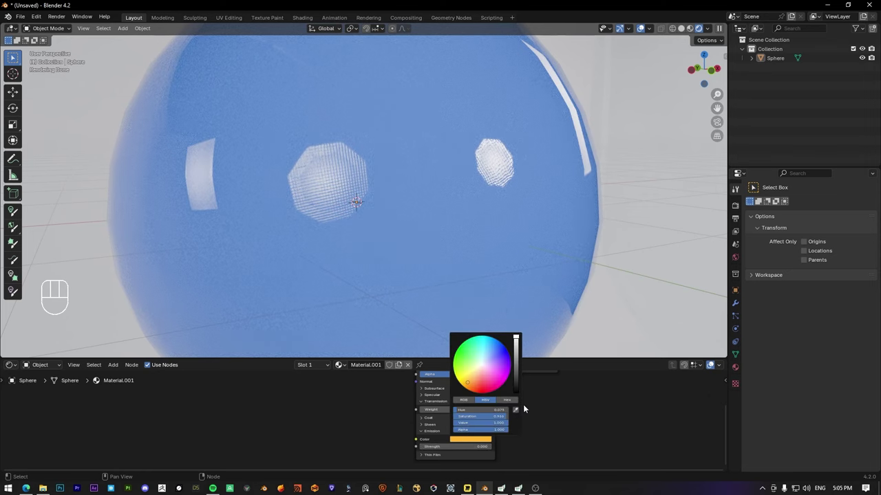
Step: Change the Principled BSDF emission colour from orange to white
left_click(550, 385)
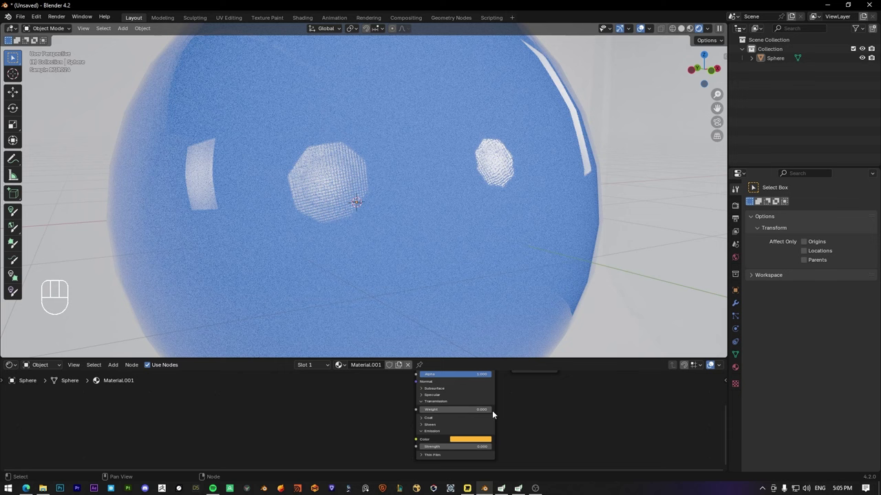
left_click(478, 442)
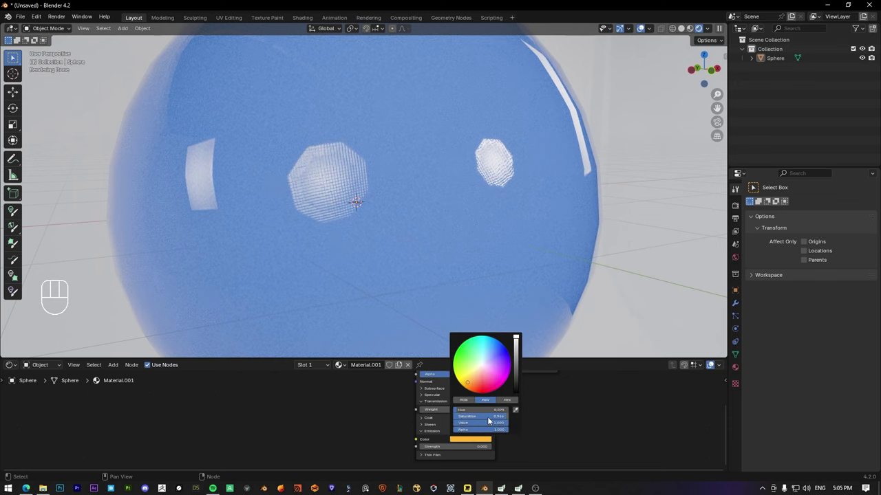
left_click(383, 434)
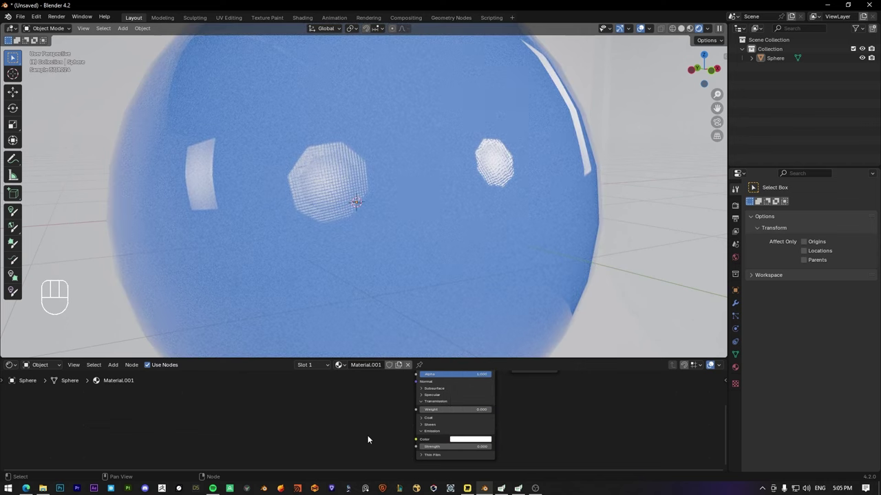
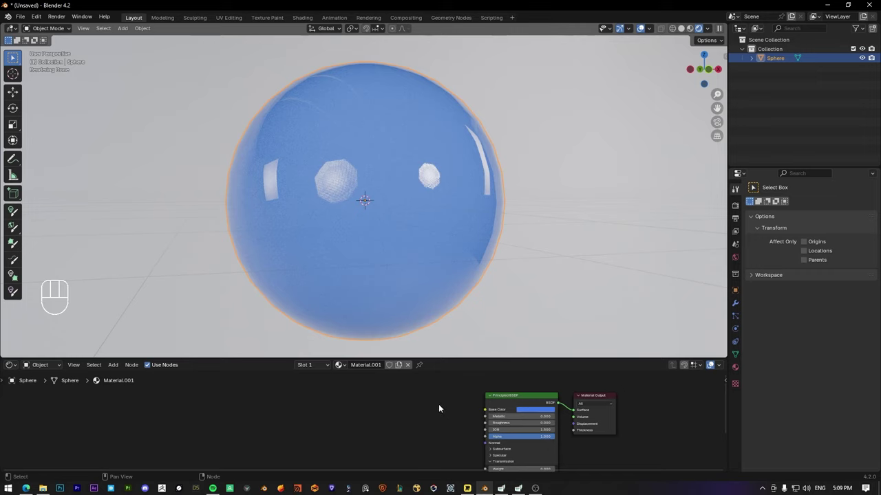
Step: Add a Color Ramp feeding the base colour and position its end stop
key("shift+a")
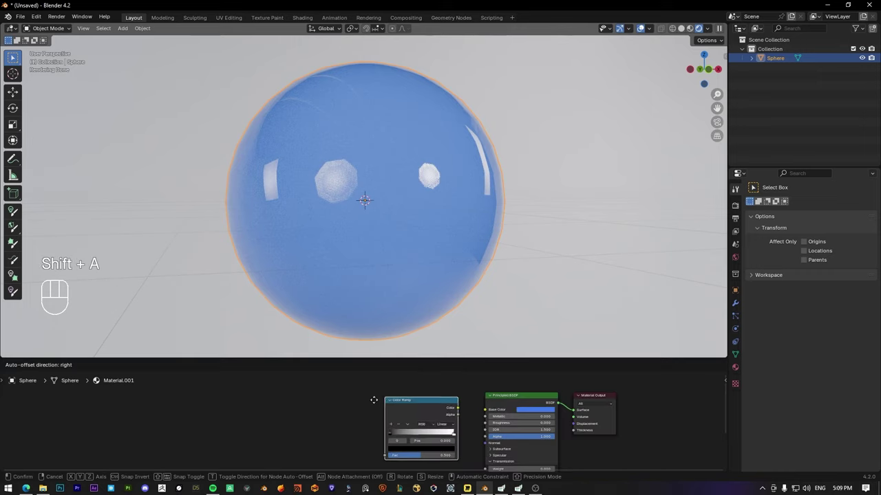
left_click_drag(468, 415, 478, 421)
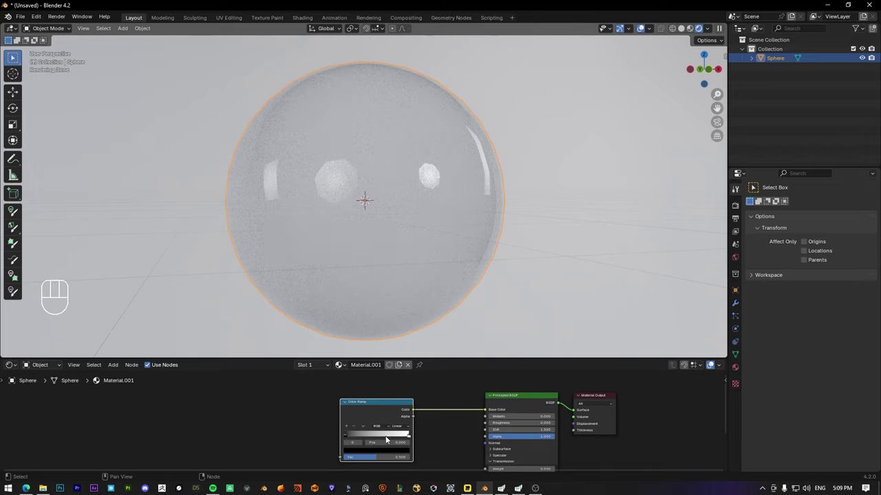
left_click_drag(347, 437, 375, 438)
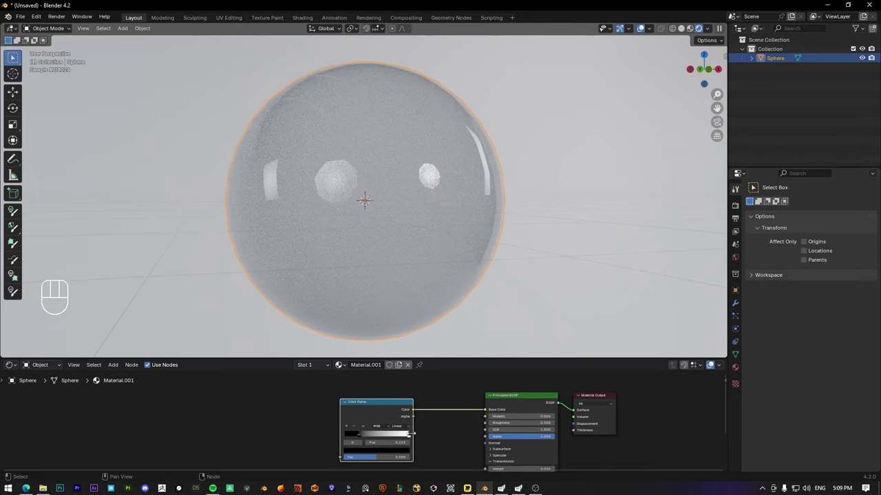
left_click_drag(410, 436, 415, 439)
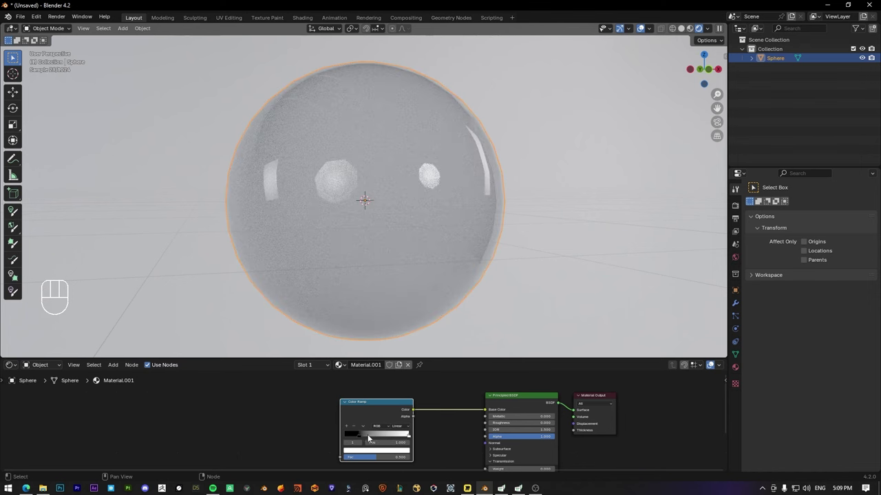
Step: Colour the ramp stops red and blue and shift where they blend
left_click(362, 438)
left_click(369, 453)
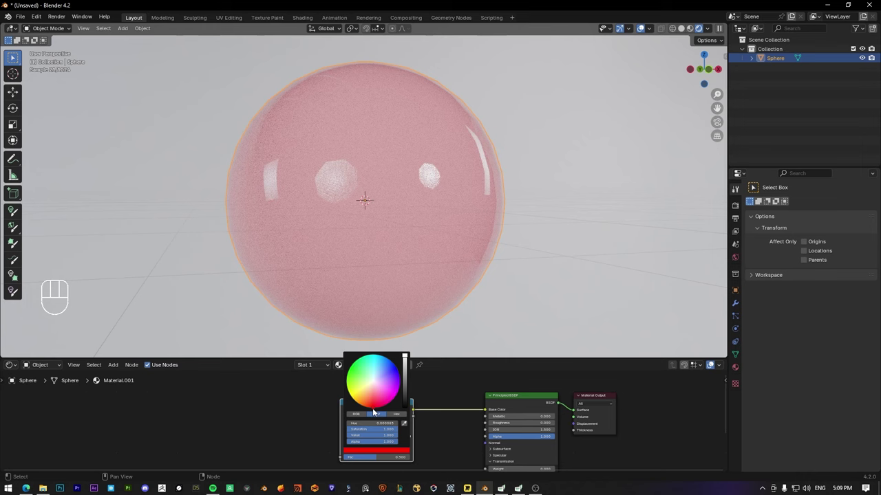
left_click(308, 434)
left_click(413, 440)
left_click(412, 437)
left_click(399, 454)
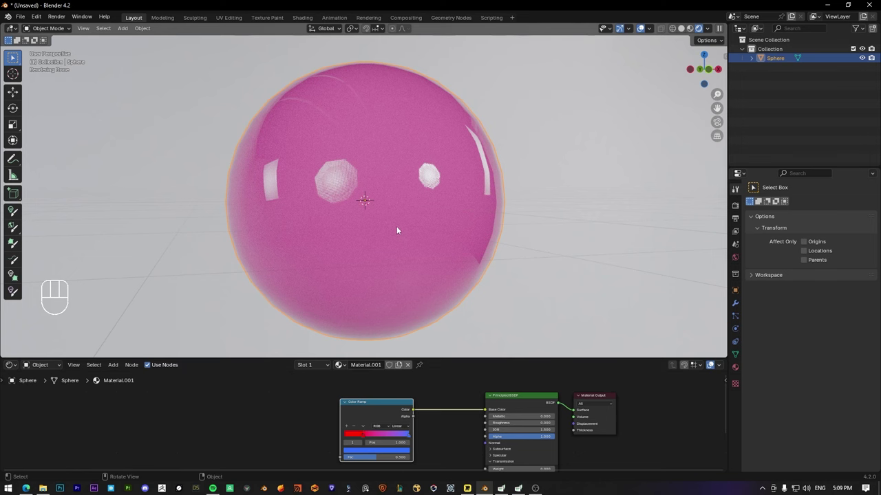
left_click_drag(364, 436, 365, 442)
Step: Fine-tune the ramp blend, then enable the Node Wrangler add-on in Preferences
left_click_drag(411, 437, 302, 416)
left_click_drag(306, 416, 397, 408)
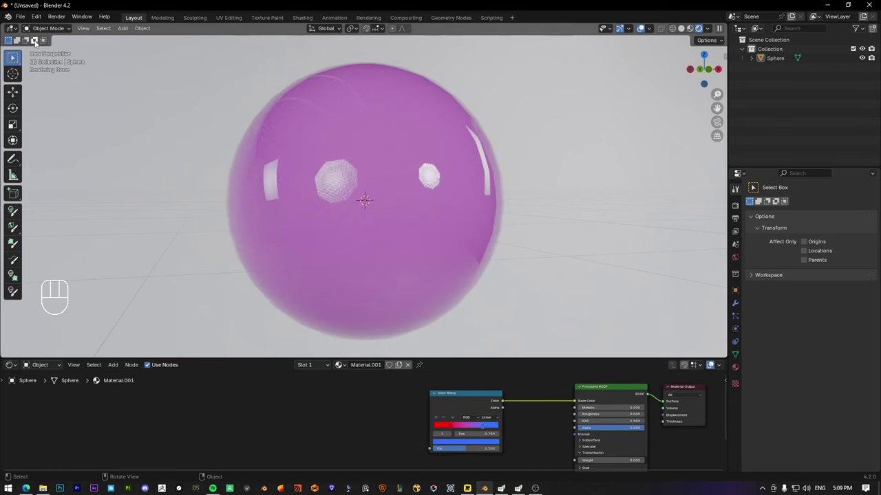
left_click_drag(41, 20, 60, 136)
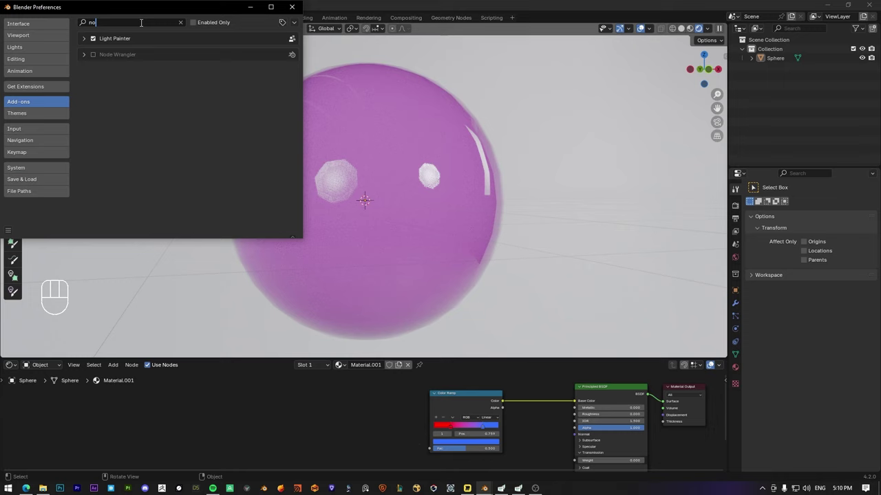
left_click(377, 421)
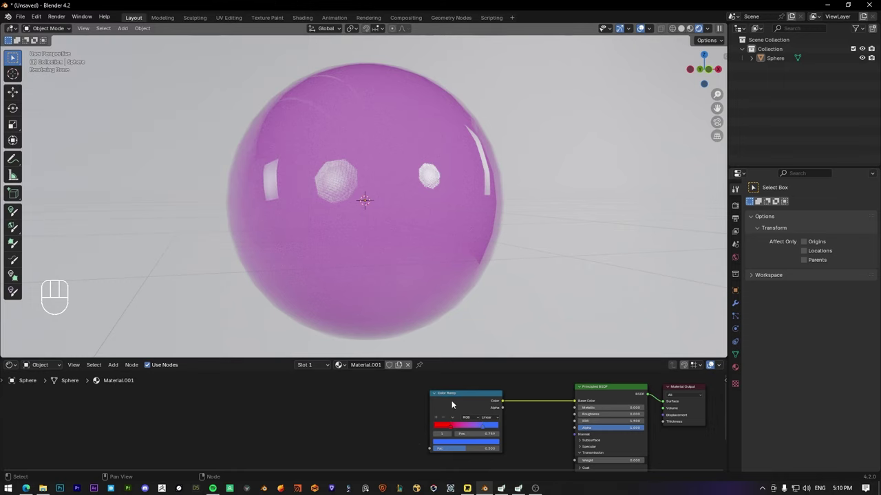
Step: Add the Ctrl+T texture setup to the Color Ramp and drop the Image Texture node
left_click(454, 404)
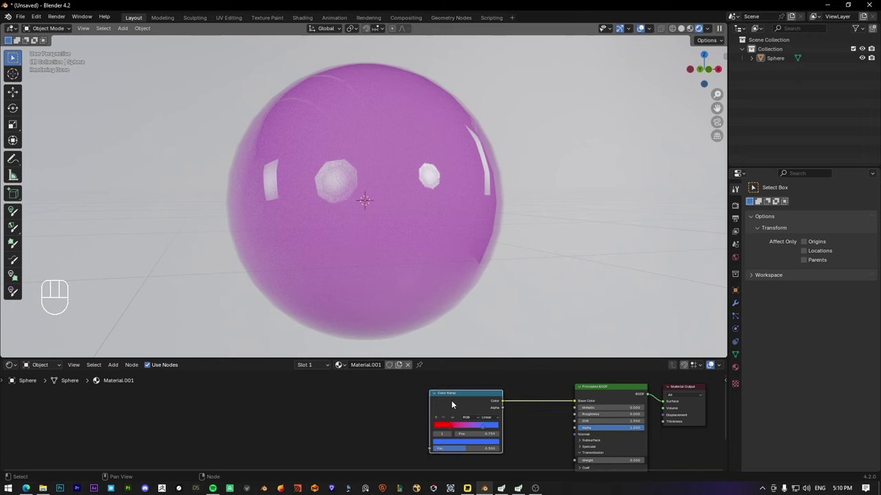
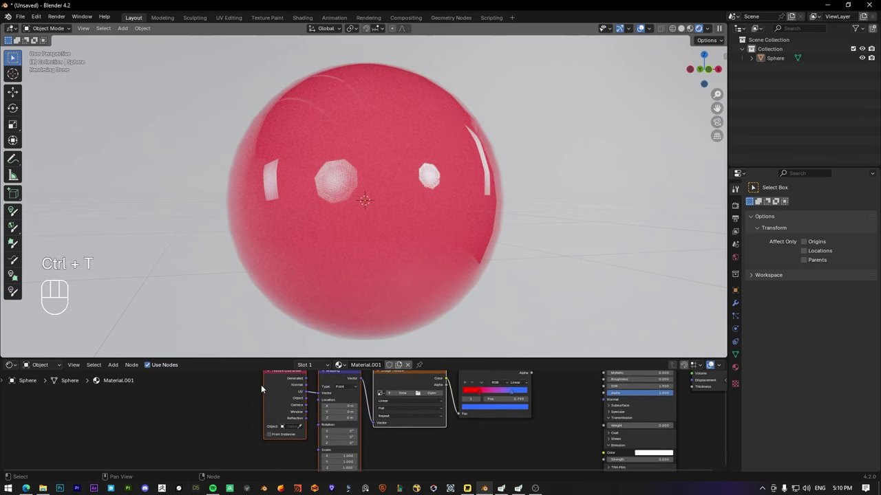
left_click(392, 395)
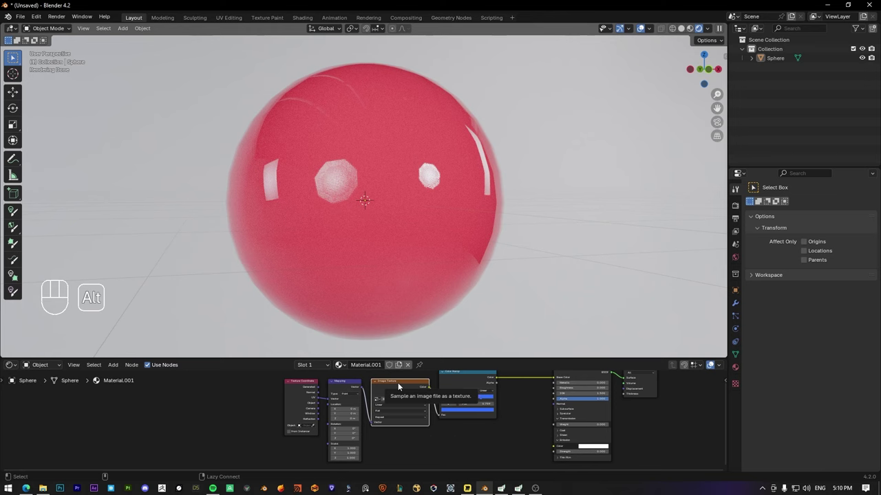
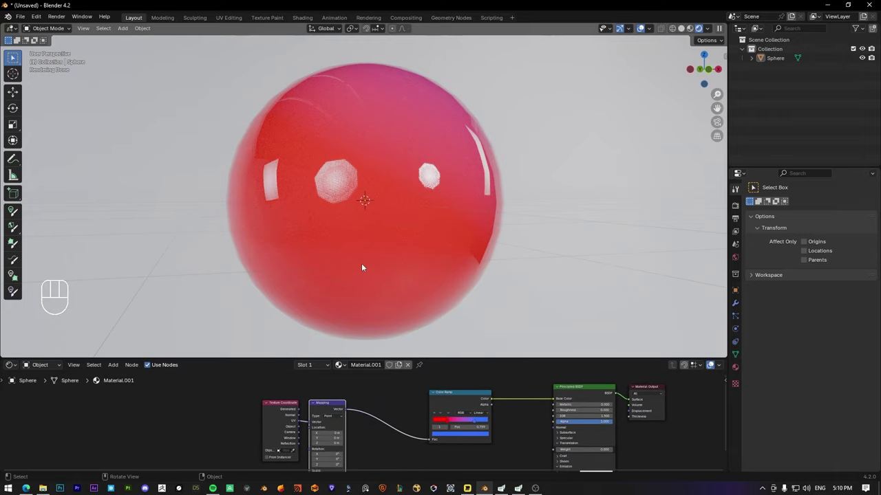
left_click_drag(386, 252, 409, 252)
Step: Insert a Gradient Texture between Mapping and the Color Ramp, relinking Texture Coordinate
key("shift+a")
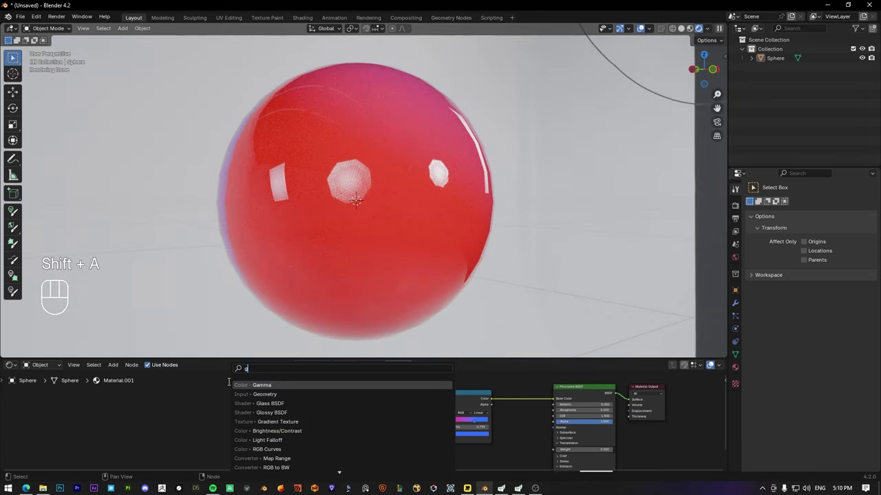
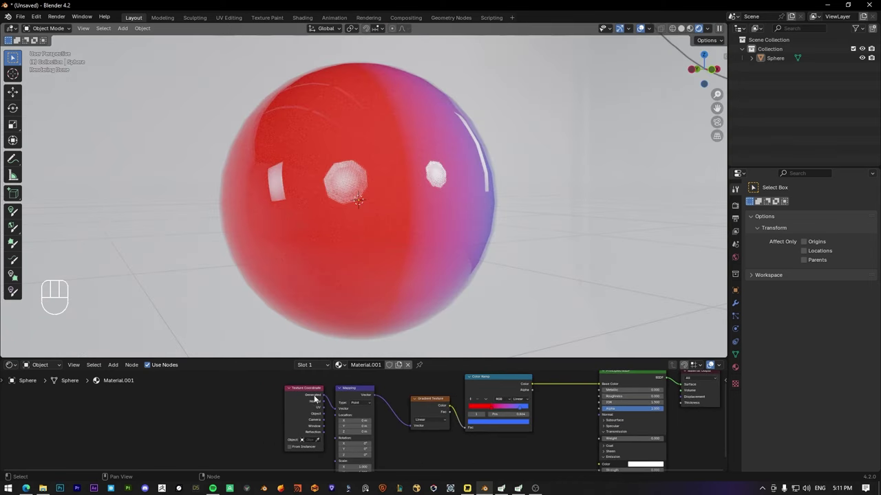
left_click_drag(328, 410, 342, 411)
left_click(331, 402)
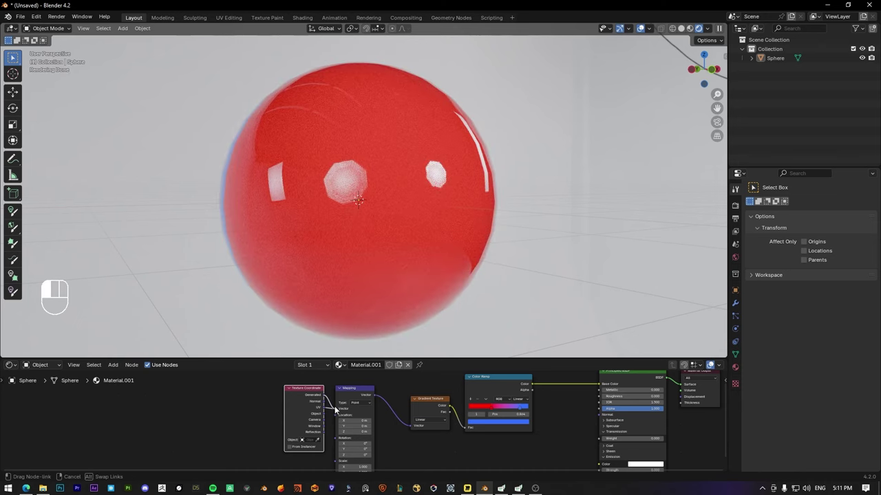
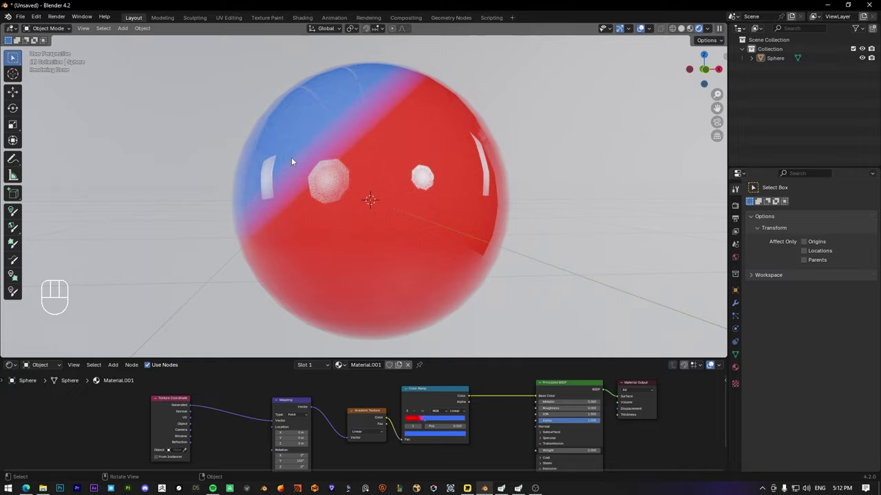
Step: Shift the Color Ramp stops so the sphere blends softly from blue-purple into red
left_click_drag(290, 187, 440, 251)
left_click_drag(448, 220, 361, 165)
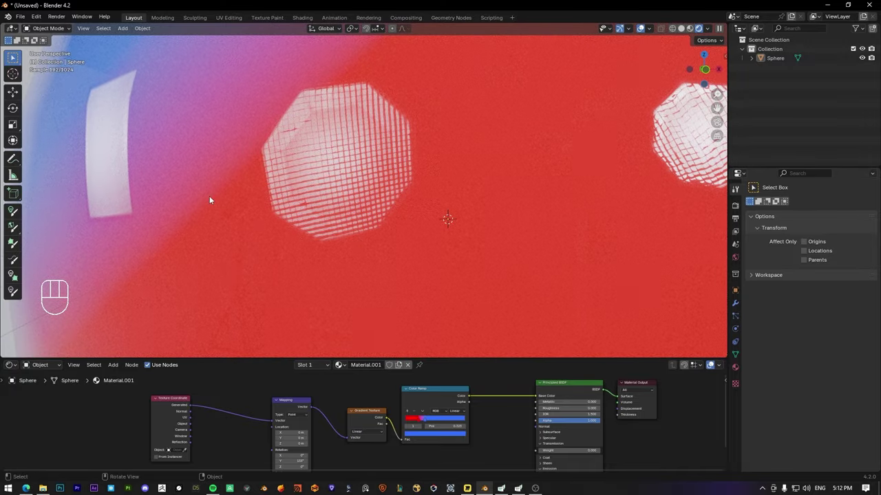
left_click_drag(458, 413, 469, 444)
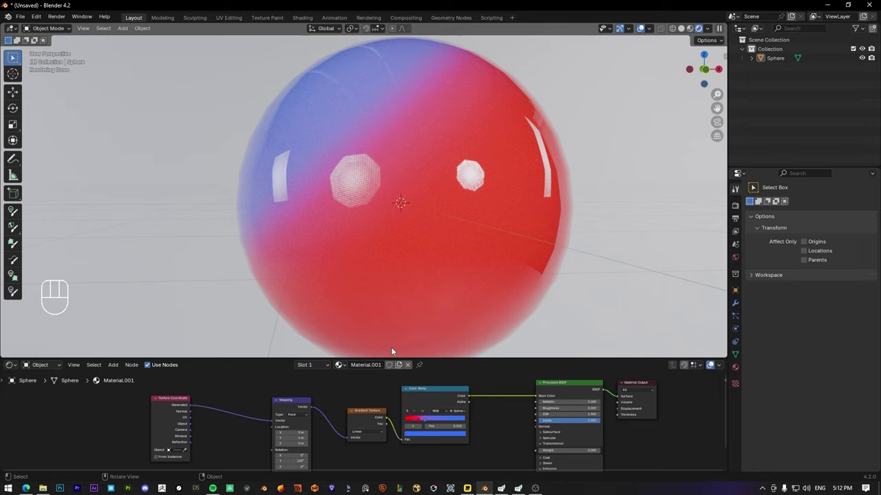
left_click_drag(429, 421, 443, 422)
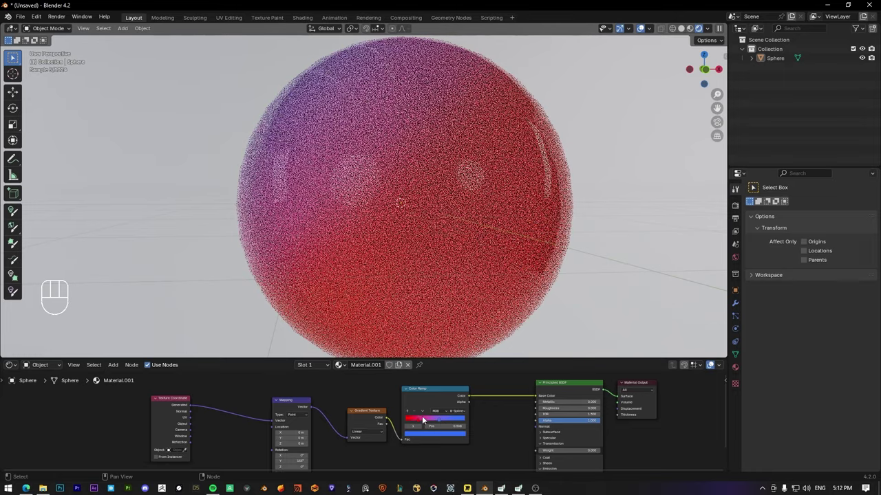
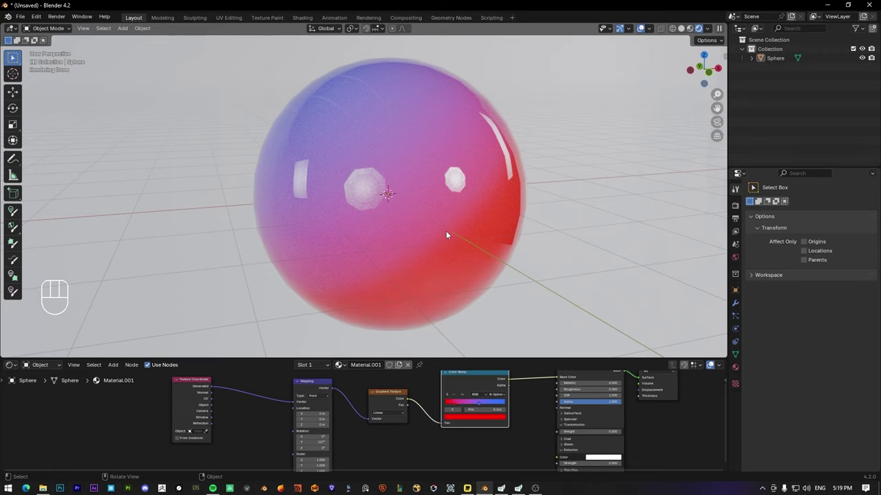
Step: Delete the Texture Coordinate, Mapping, Gradient Texture and Color Ramp nodes, leaving glossy black metal
left_click_drag(437, 232, 456, 236)
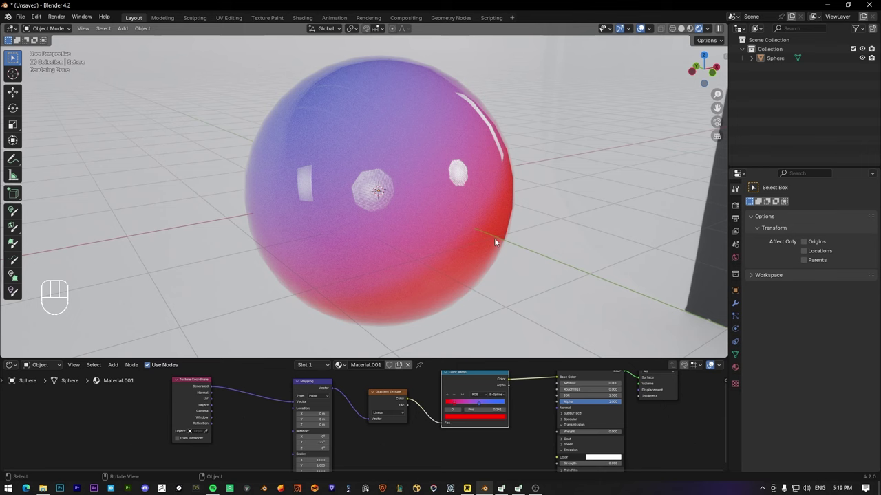
middle_click(462, 226)
left_click(159, 405)
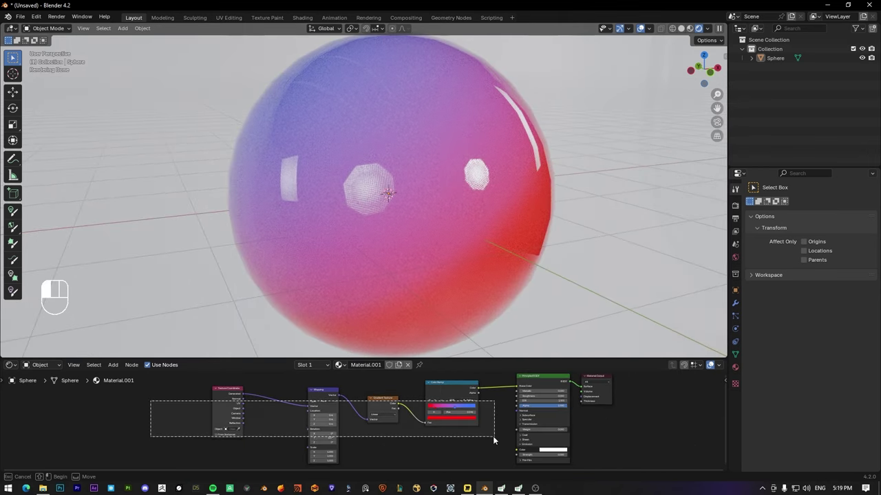
key("x")
left_click(394, 421)
Step: Add a Noise Texture and a Color Ramp node to the material
left_click_drag(470, 417, 411, 419)
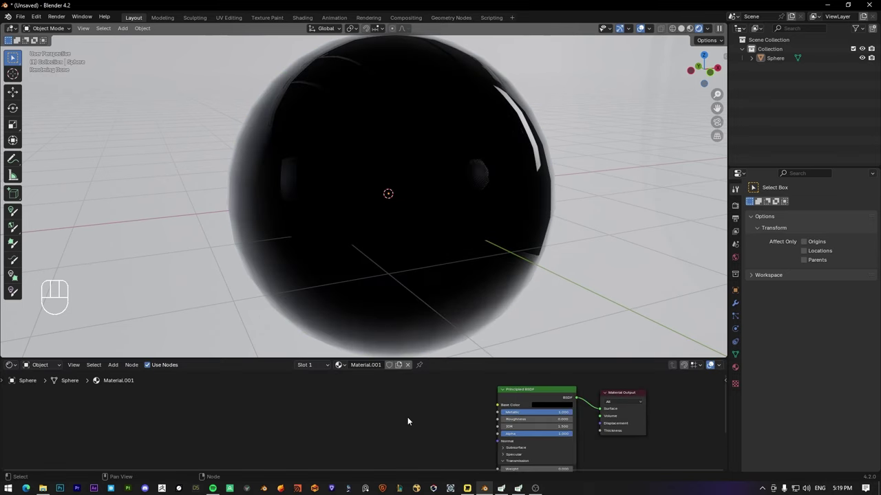
key("shift+a")
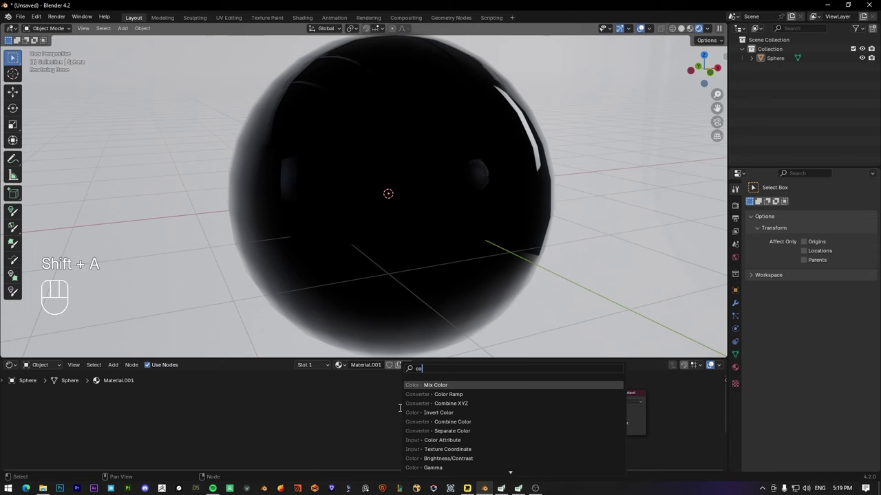
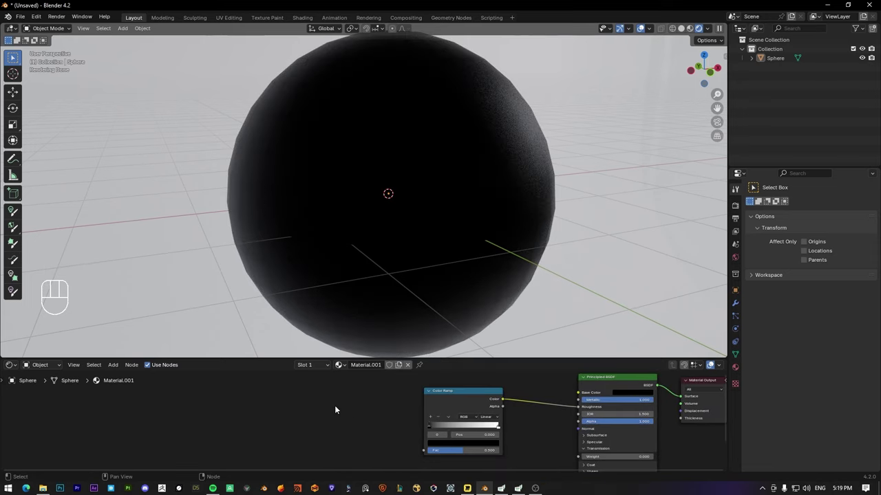
key("shift+a")
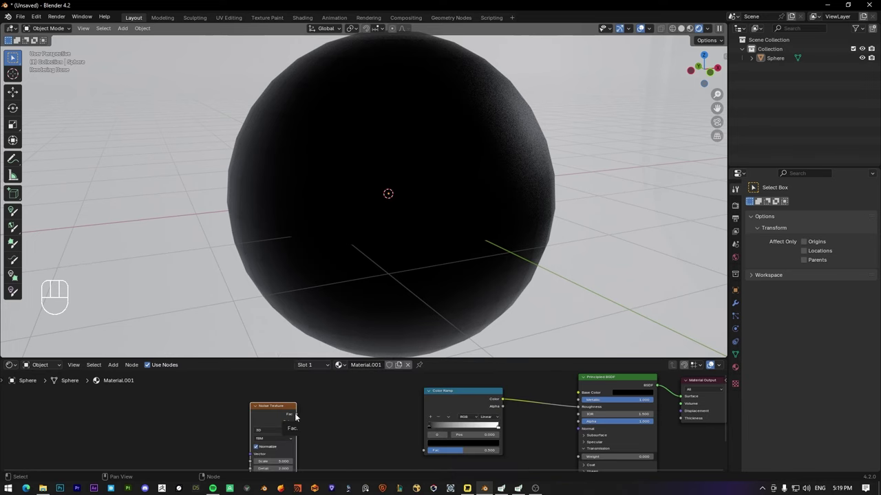
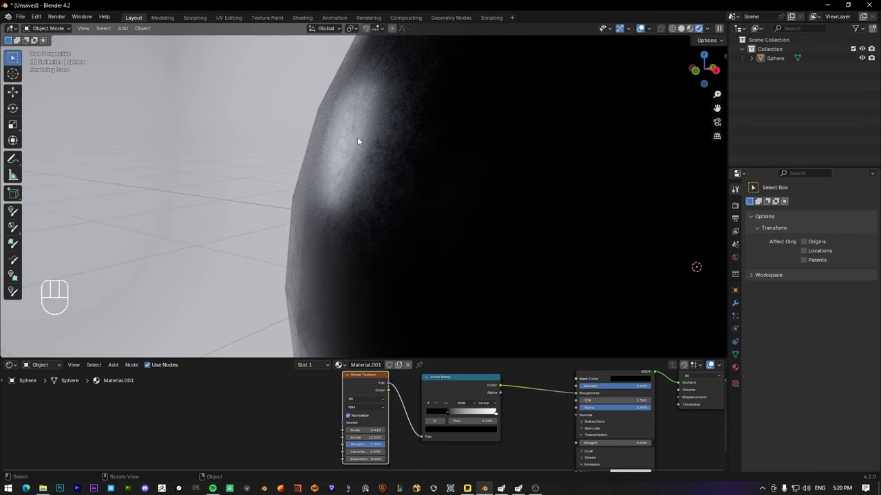
Step: Feed the noise through the ramp into Roughness and tighten the stops for patchy shine
left_click_drag(375, 198, 387, 314)
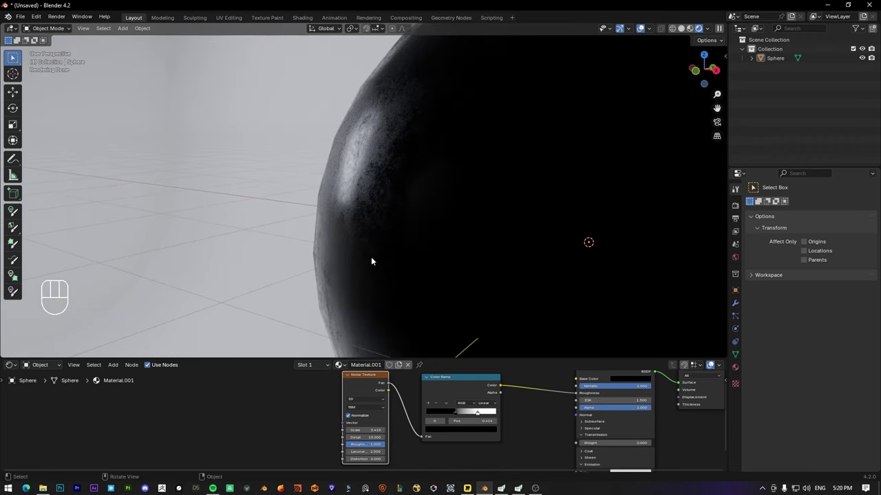
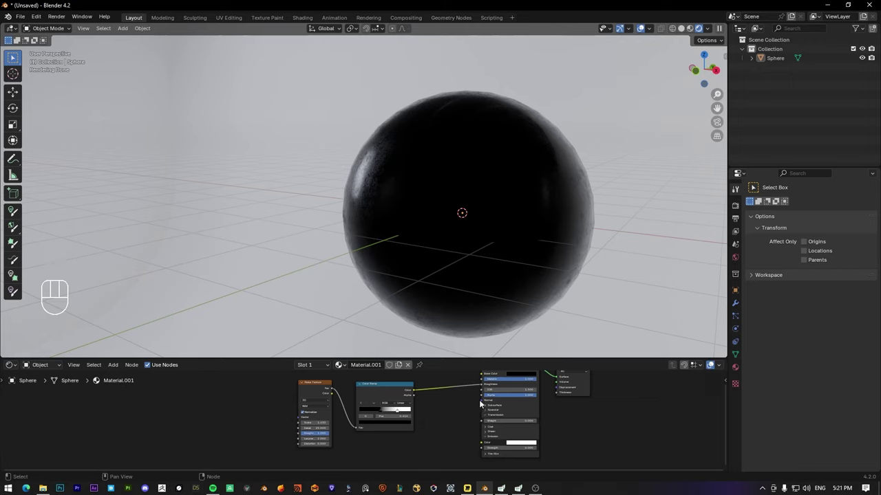
left_click(485, 401)
left_click_drag(476, 405, 461, 421)
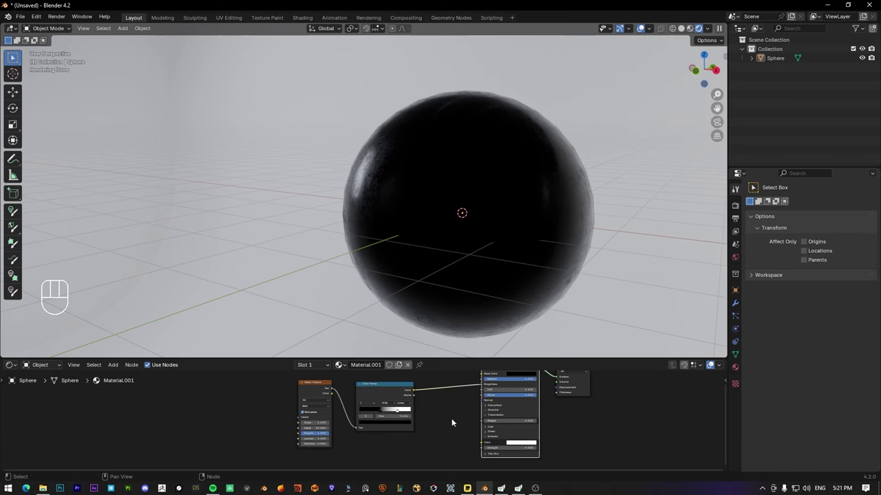
Step: Add a Bump node, wire ramp Color to Height and Bump Normal to the shader Normal
key("shift+a")
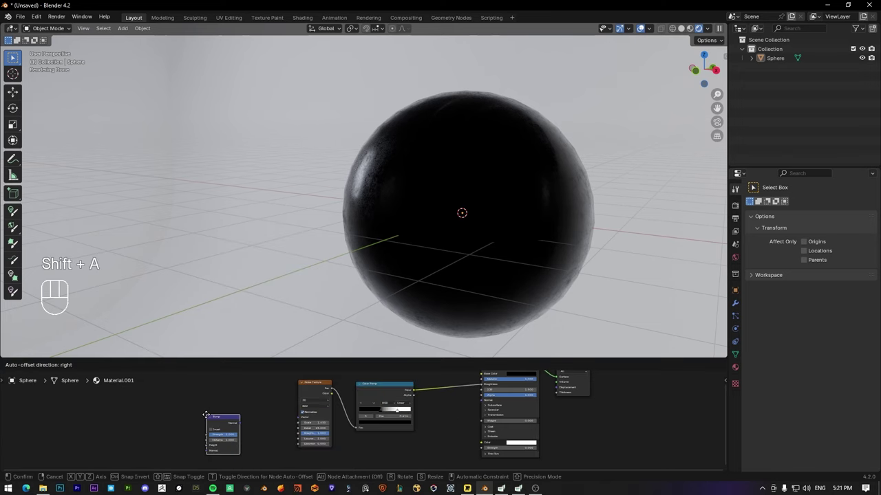
left_click_drag(438, 426, 435, 419)
left_click_drag(283, 396, 297, 395)
left_click_drag(318, 395, 419, 443)
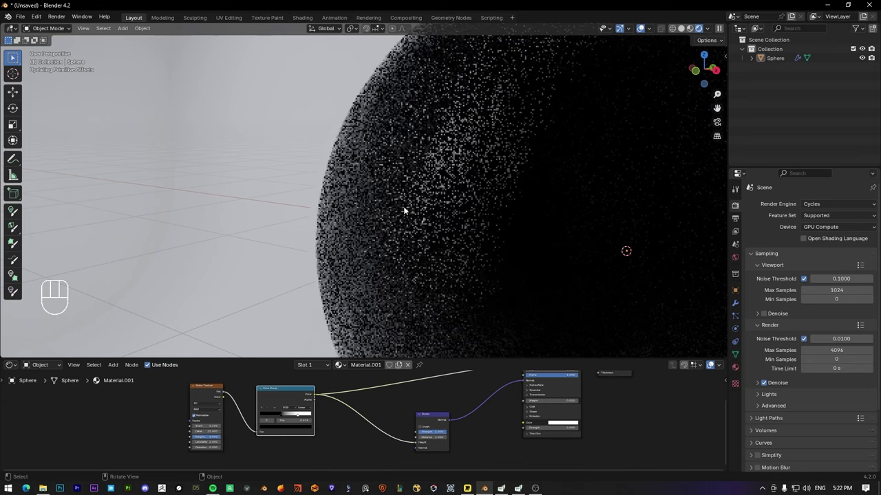
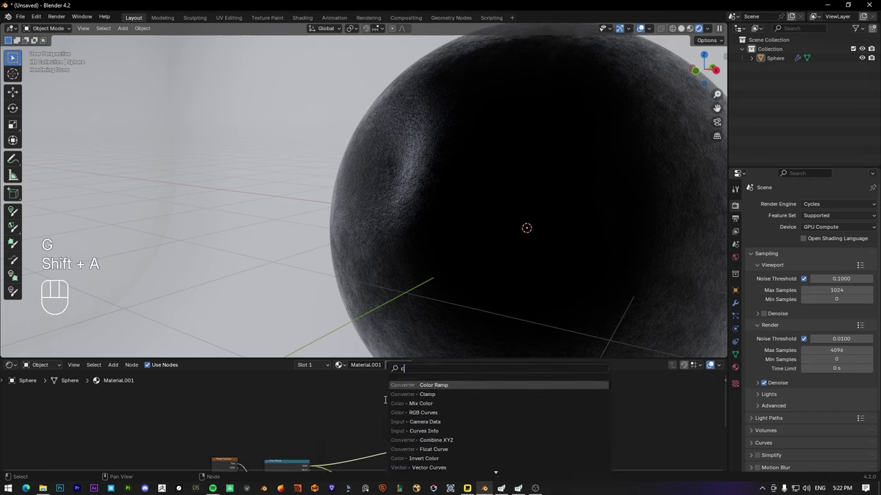
Step: Add a second Color Ramp from the noise into Base Color and lighten its grey stop
key("o")
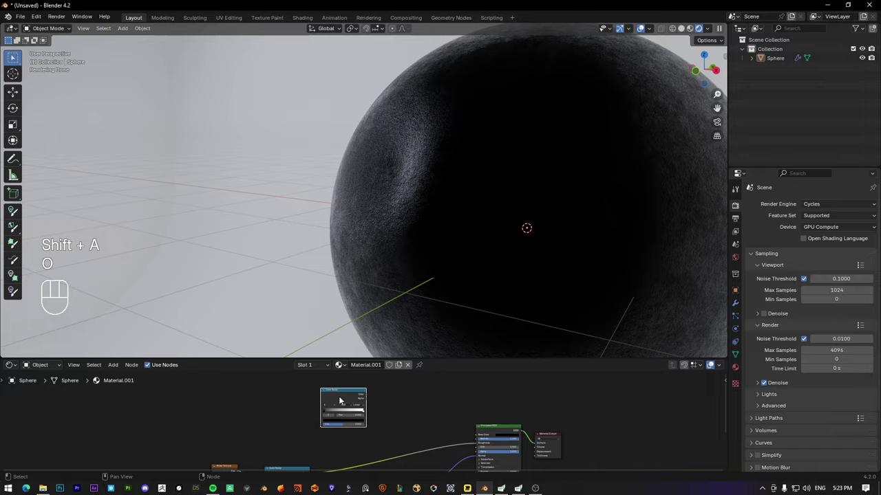
left_click_drag(450, 416, 440, 427)
left_click_drag(431, 233, 411, 226)
left_click_drag(428, 225, 480, 238)
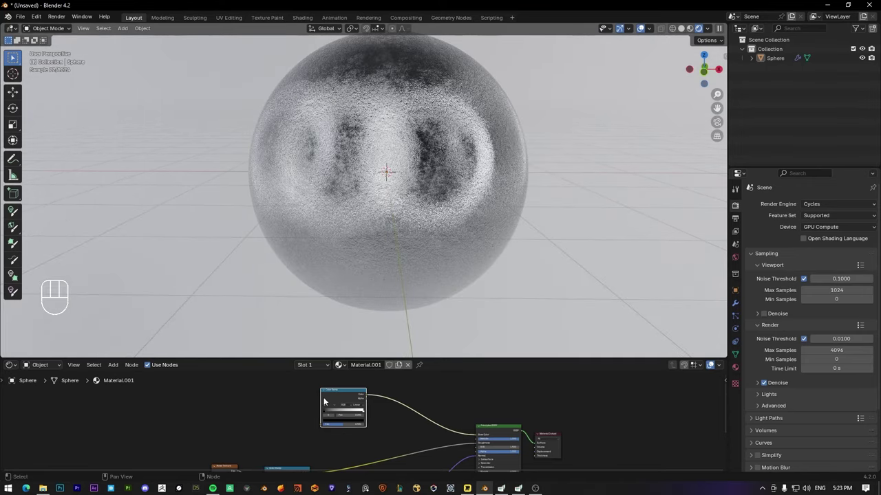
left_click_drag(300, 406, 329, 409)
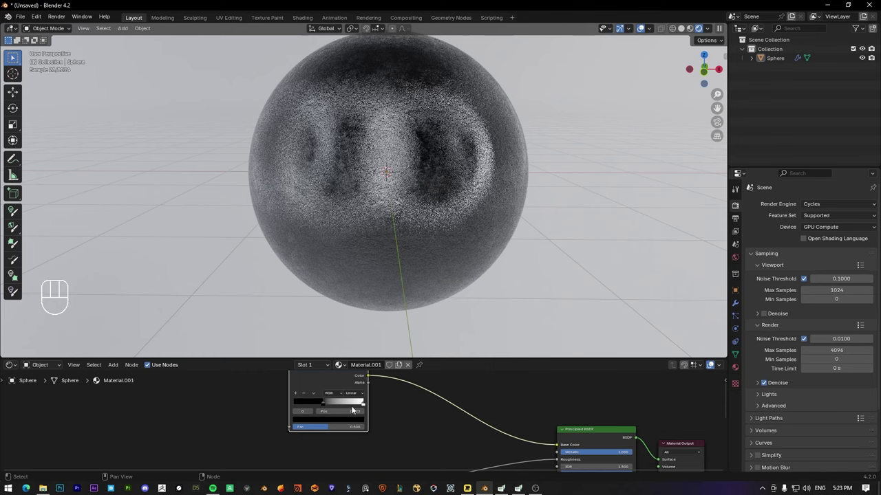
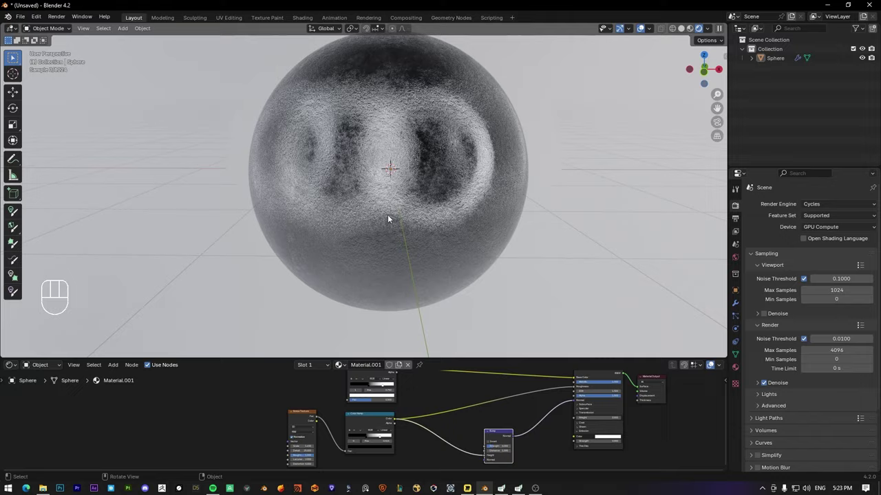
Step: Tune noise values, ramp contrast and bump strength for sharp worn patches with strong relief
left_click_drag(529, 185, 561, 166)
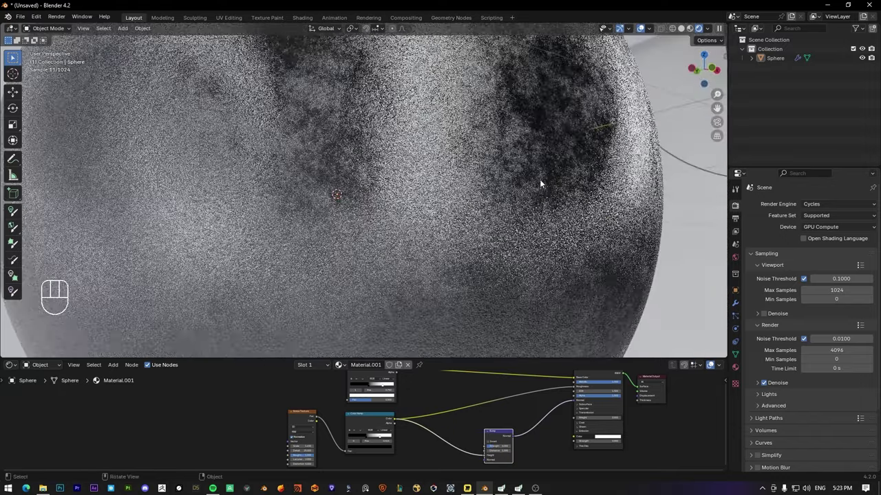
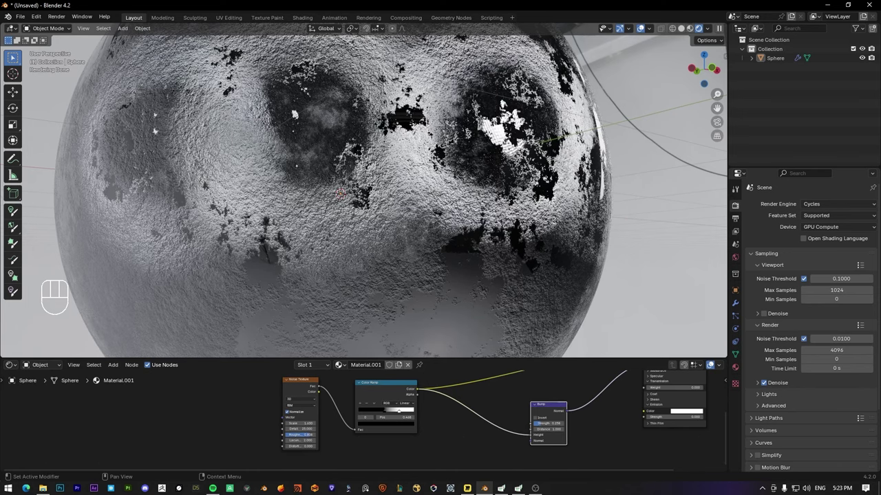
left_click_drag(298, 192, 347, 222)
left_click_drag(456, 263, 464, 261)
left_click_drag(496, 217, 447, 196)
left_click_drag(368, 205, 400, 207)
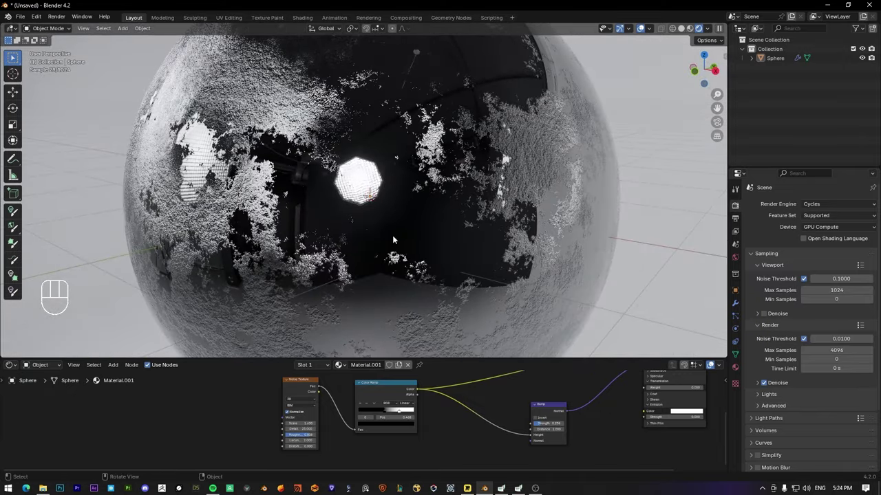